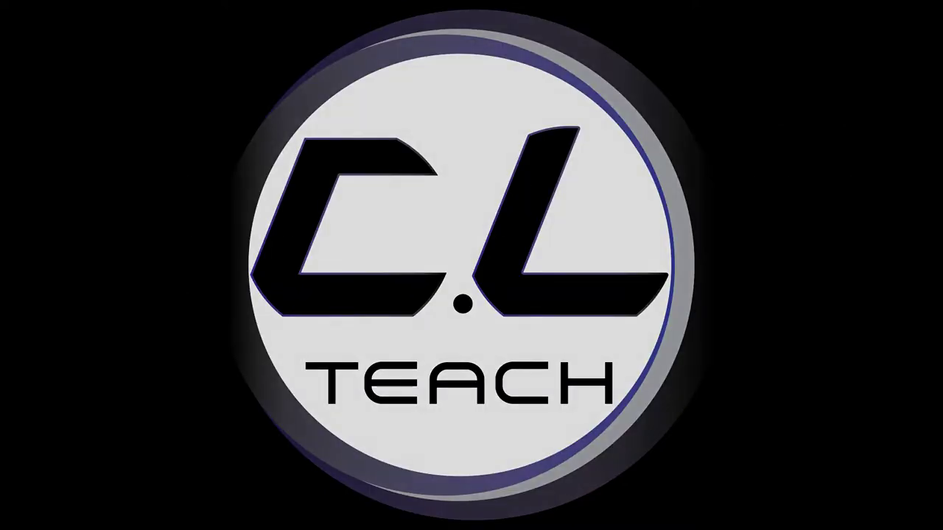
Create a new project named 'title no1' from the project manager
left_click(595, 455)
key("BackSpace")
type("title")
key("space")
type("no")
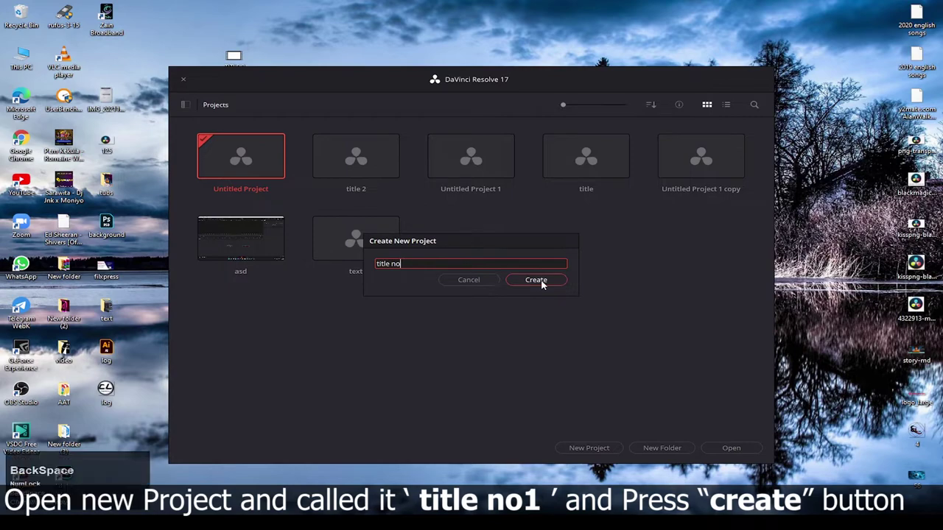
left_click(544, 286)
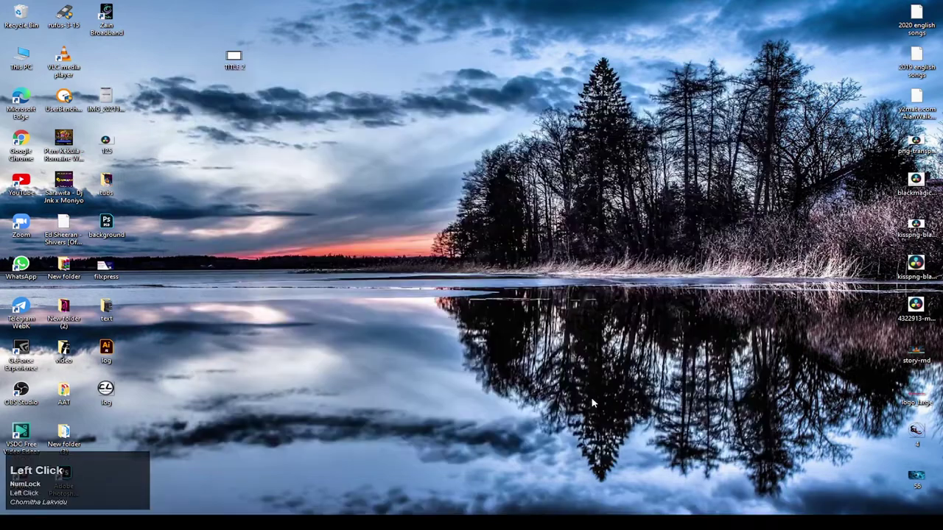
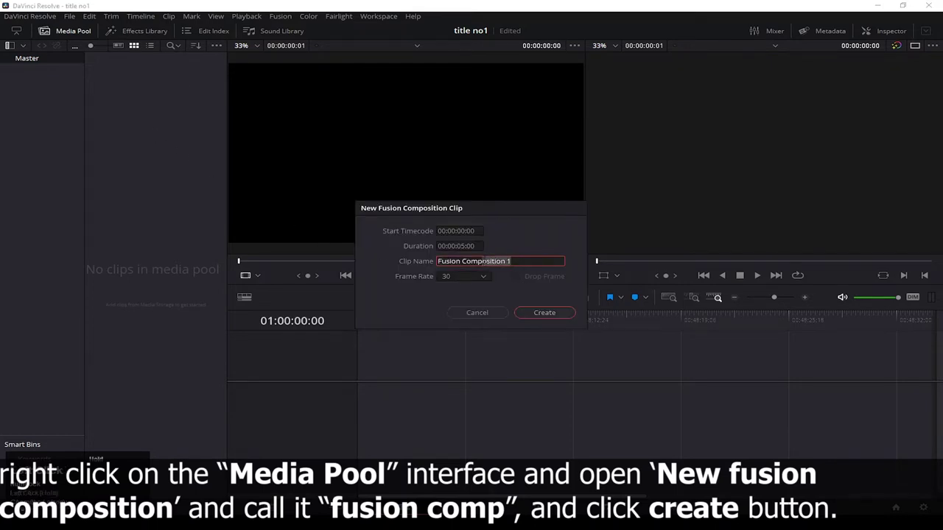
Create a Fusion composition clip named 'Fusion Comp' and load it for preview
key("BackSpace")
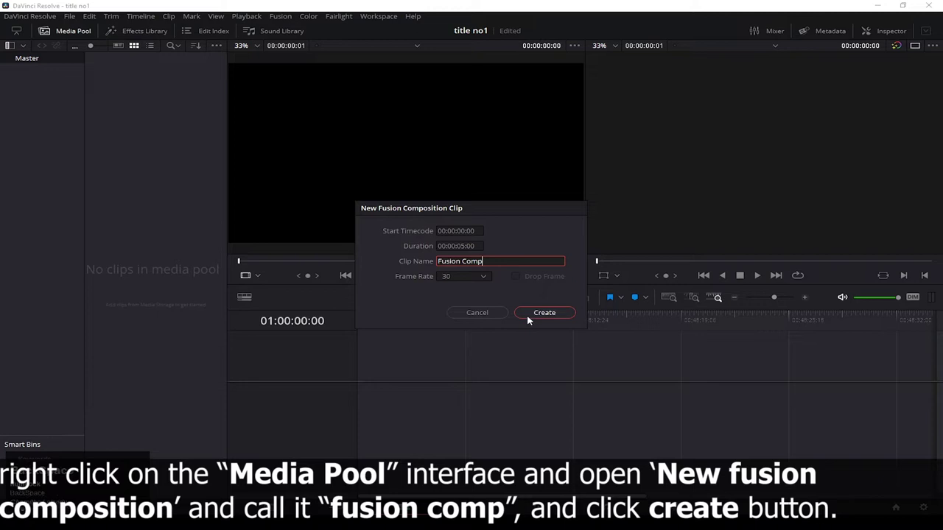
left_click(530, 322)
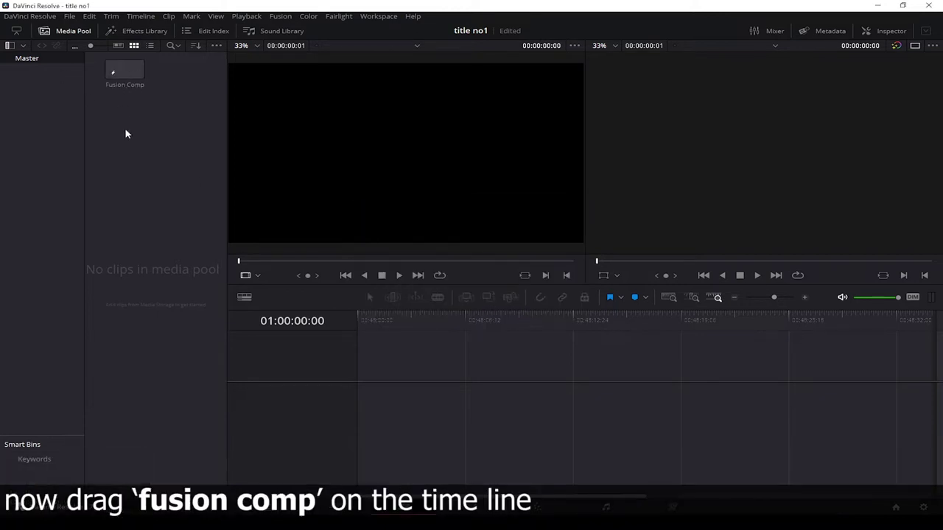
left_click(128, 134)
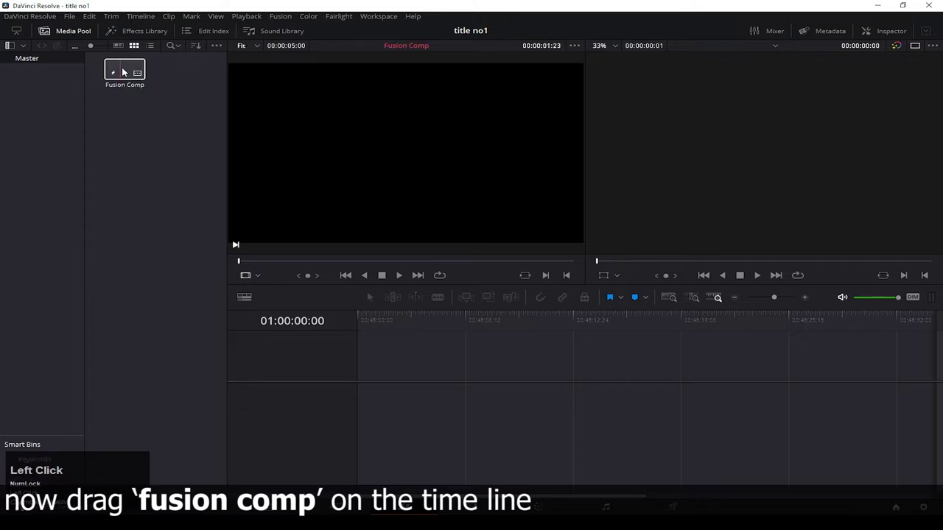
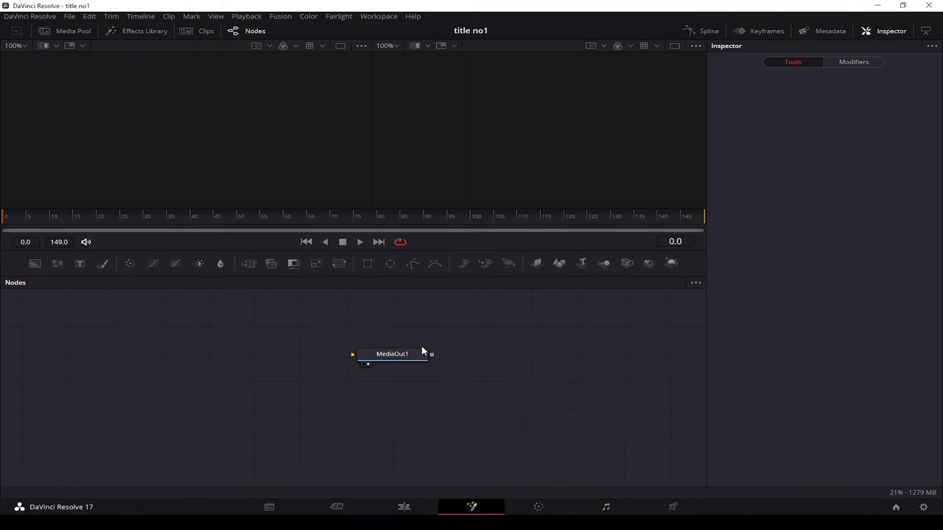
Move MediaOut1 aside and add a white Background1 node and a Text1 node
left_click_drag(395, 364, 475, 366)
scroll("down", 3)
scroll("down", 3)
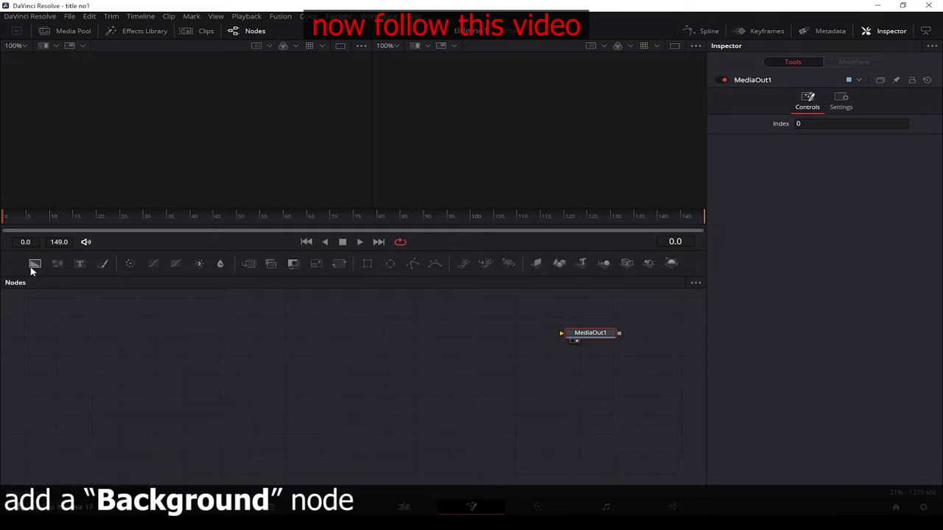
left_click(32, 270)
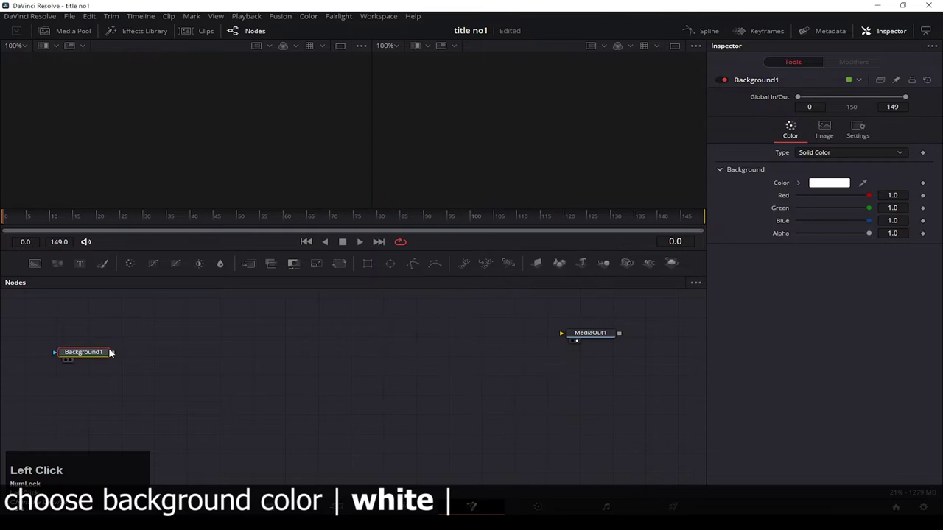
left_click(86, 266)
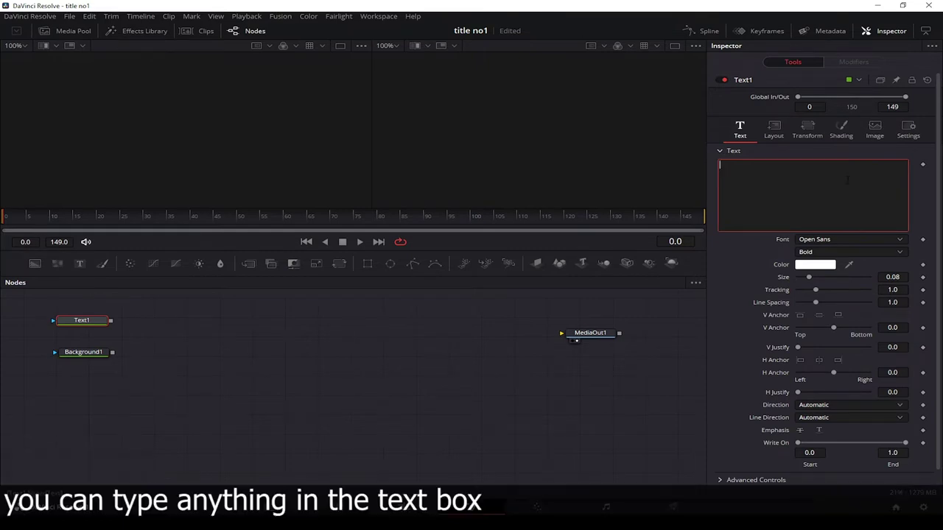
Make Text1 read 'YOU CAN' in Arial with tracking set, then scrub toward frame 44
type("yo")
key("u")
key("space")
type("can")
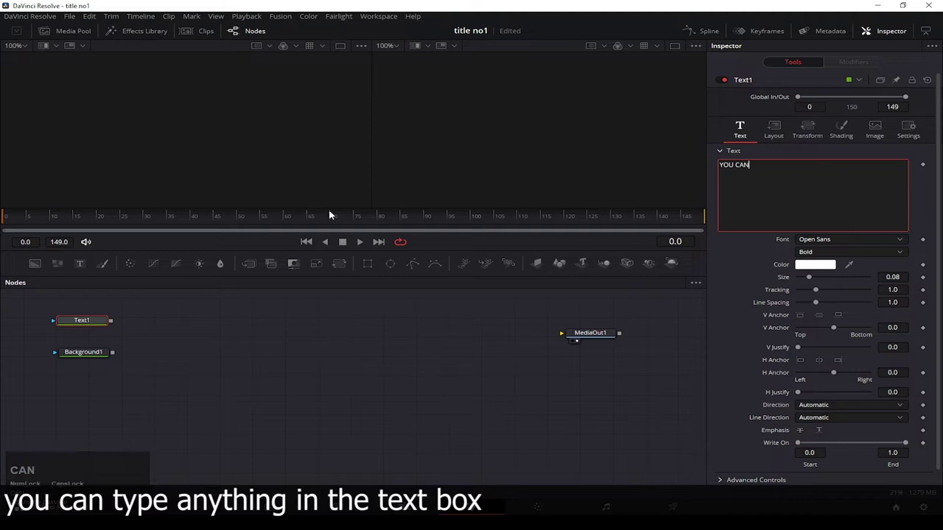
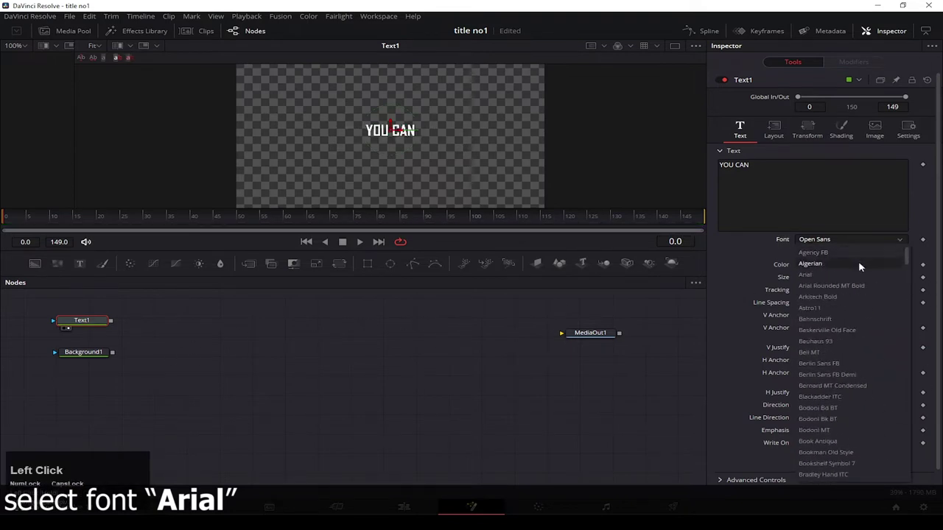
key("ctrl+a")
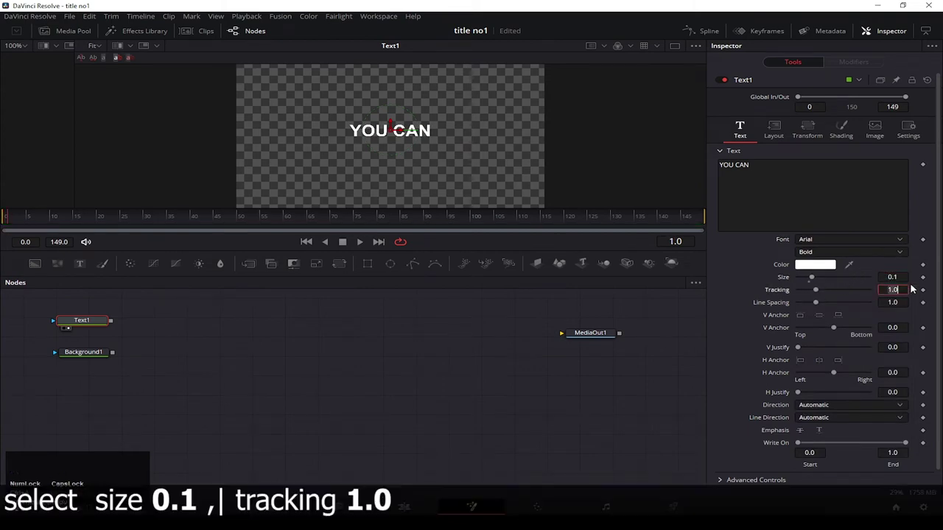
left_click(20, 219)
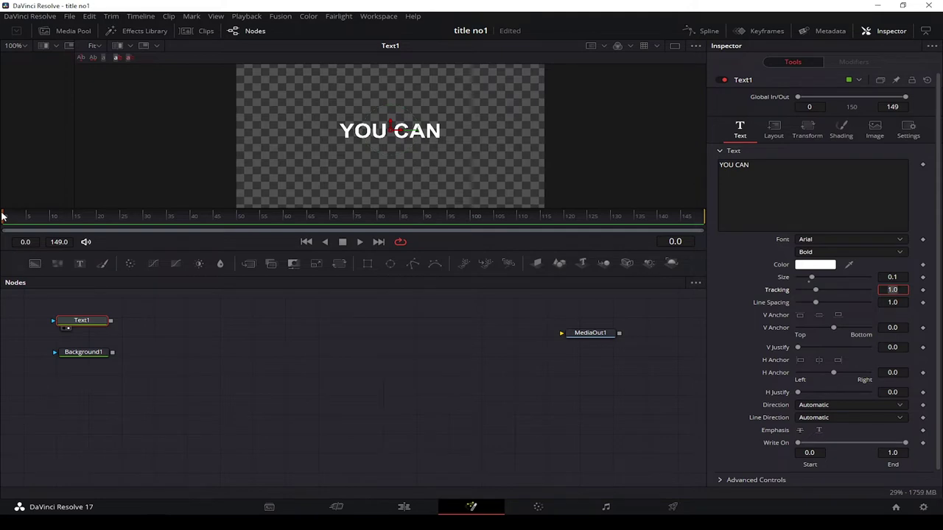
left_click_drag(4, 225, 818, 281)
Animate the text Size from frame 60 and keyframe 0.09 at frame 90
left_click(787, 280)
right_click(787, 281)
left_click(812, 287)
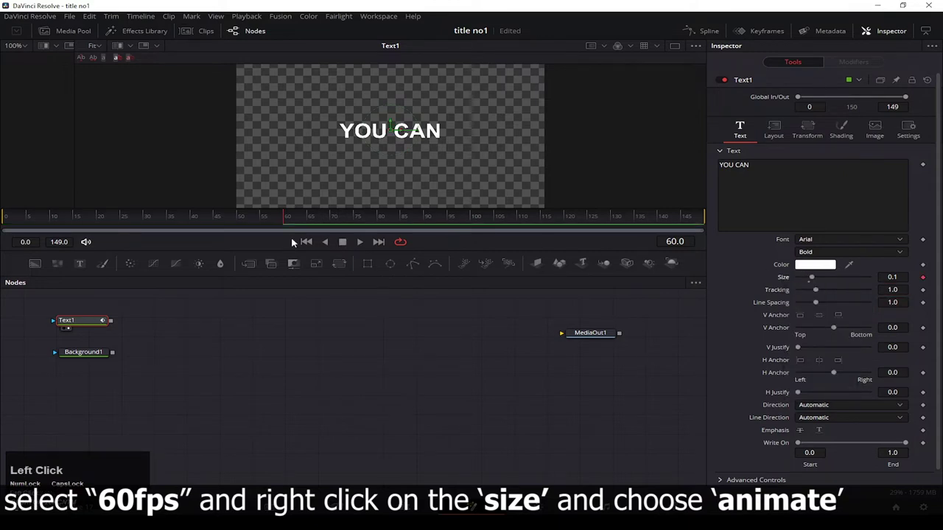
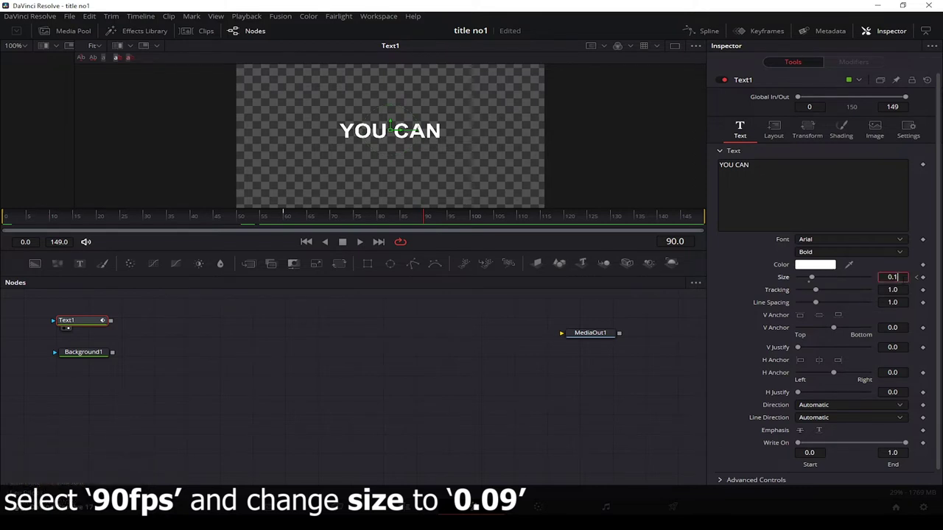
key("BackSpace")
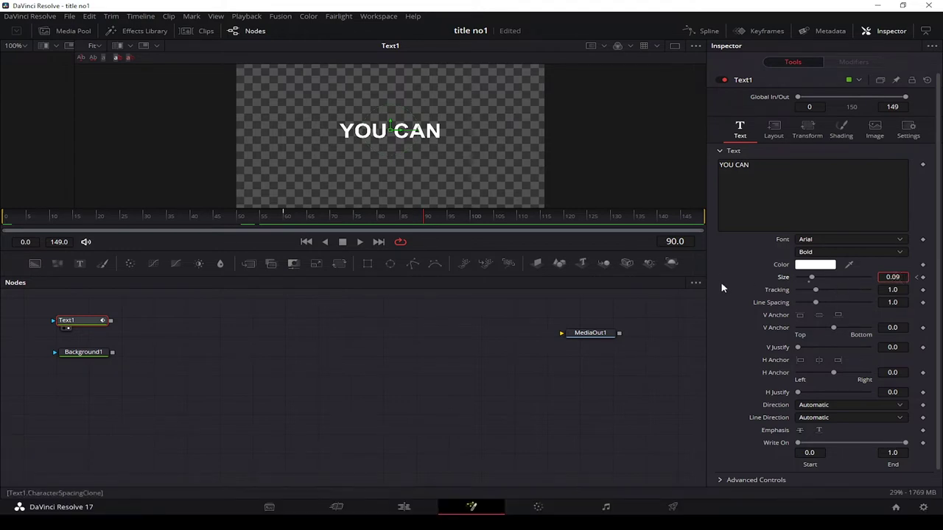
Keyframe the final Size of 0.07 at the last frame and return to the comp start
left_click(723, 288)
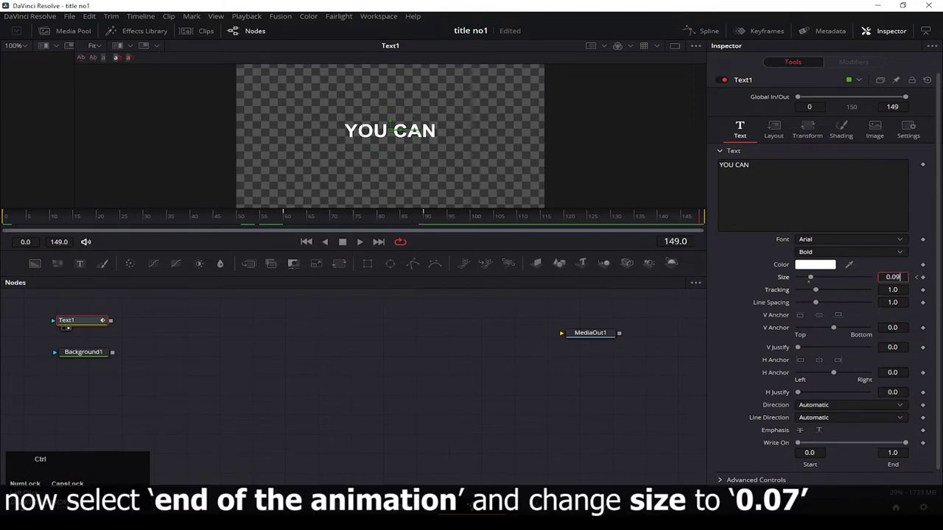
key("ctrl+a")
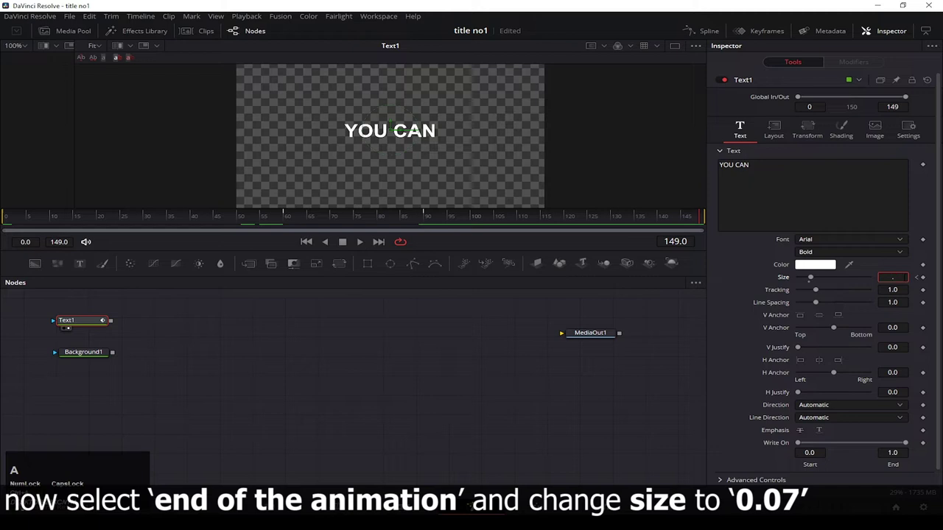
key("BackSpace")
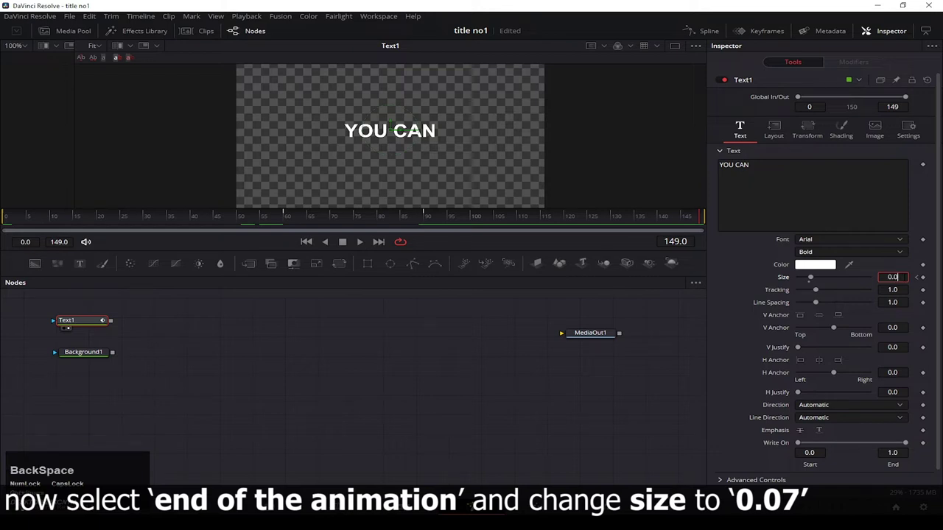
left_click_drag(739, 277, 591, 452)
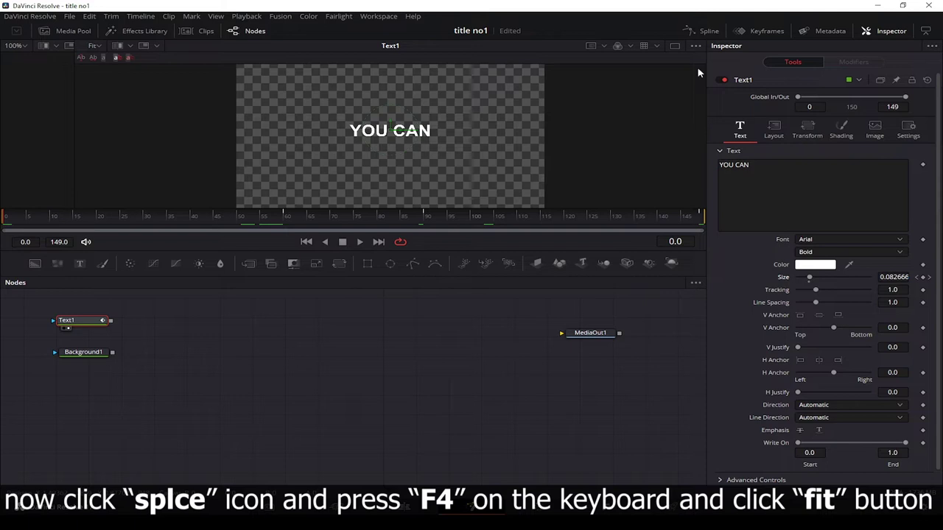
Smooth all Size keyframes in the maximized Spline editor into an eased curve
left_click(708, 38)
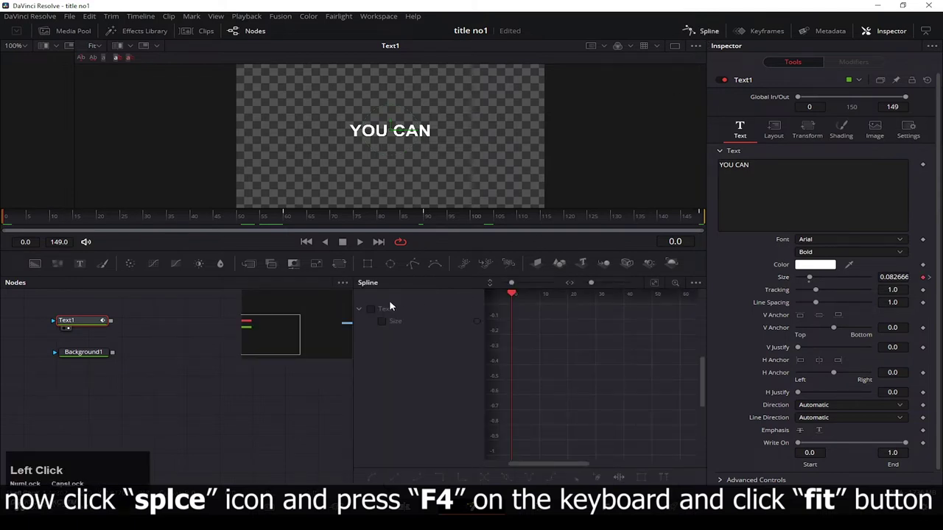
key("F4")
left_click_drag(172, 292, 464, 386)
key("shift+s")
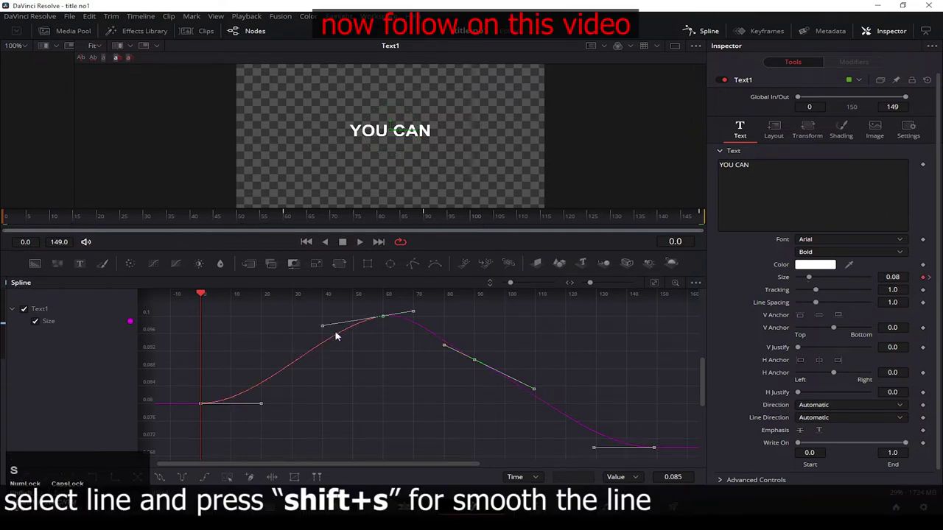
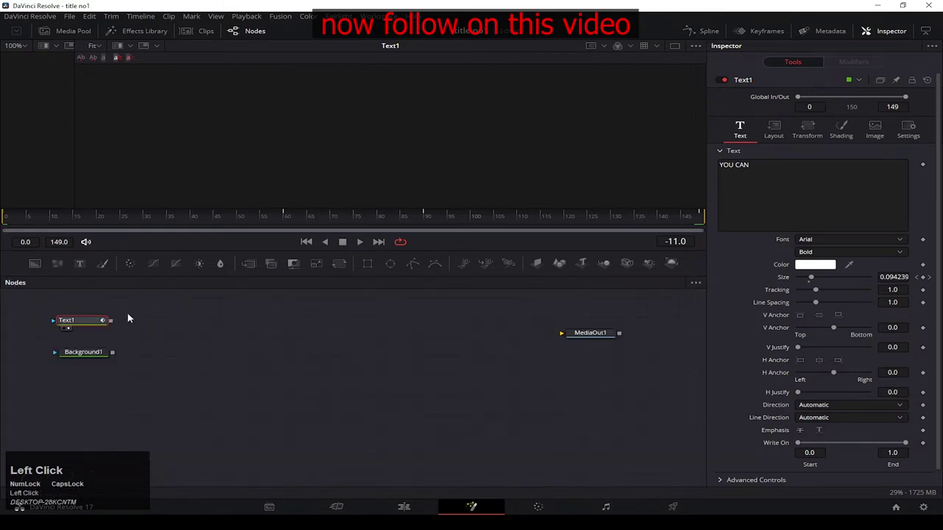
Merge Text1 over Background1 as Merge1, tidy the node layout and scrub to frame 30
left_click_drag(115, 327, 139, 345)
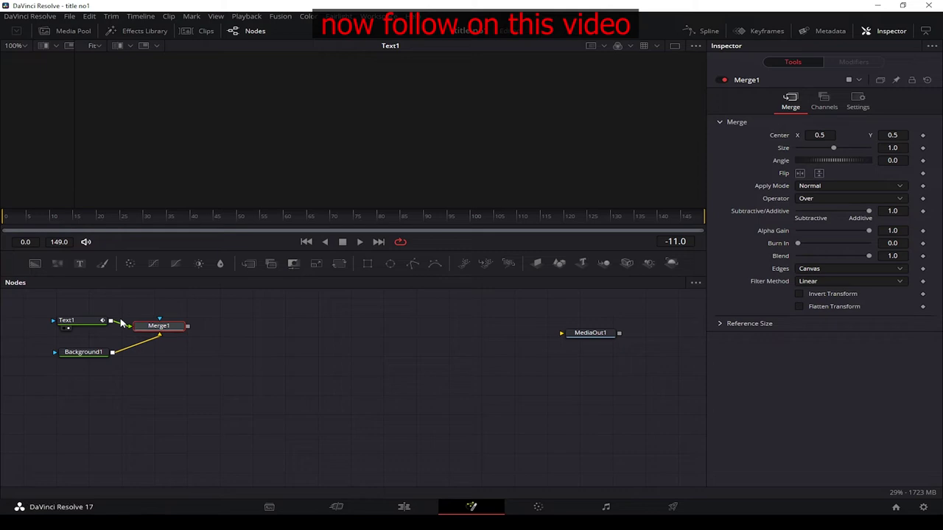
right_click(307, 328)
left_click_drag(346, 371, 300, 346)
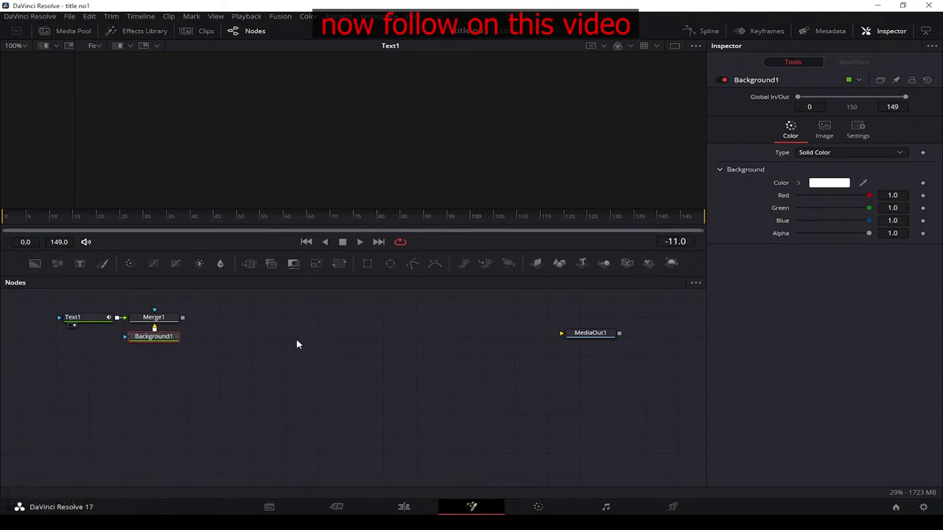
left_click_drag(4, 221, 745, 195)
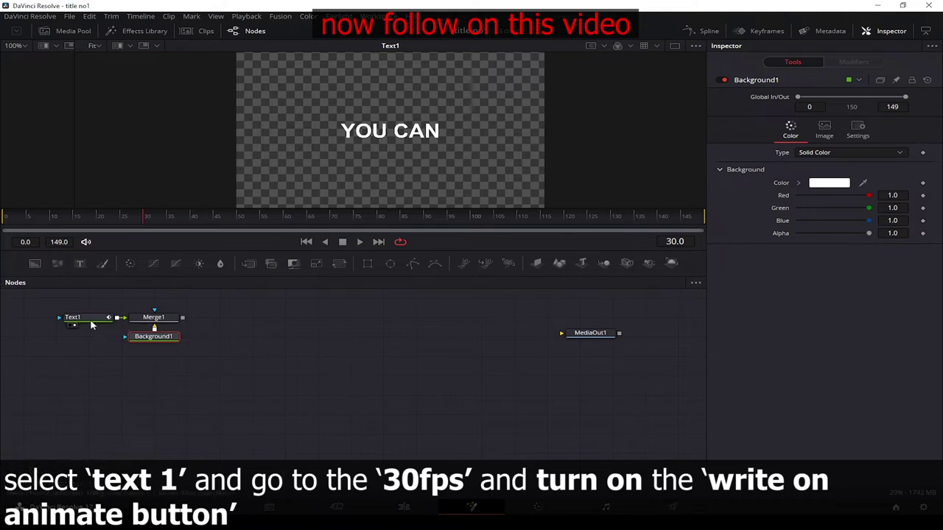
Keyframe Text1's Write On End amount, play it back and bring up its animation curves
left_click(93, 324)
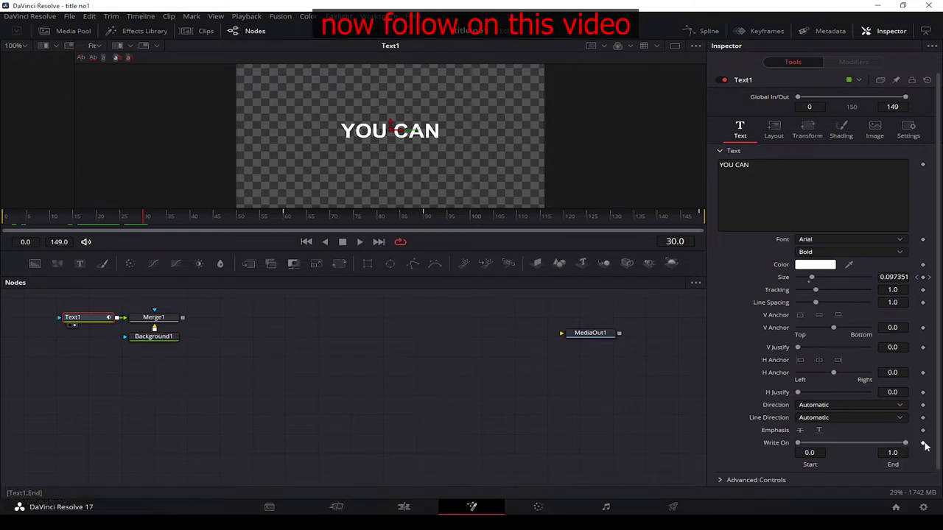
left_click_drag(927, 447, 731, 426)
left_click(926, 448)
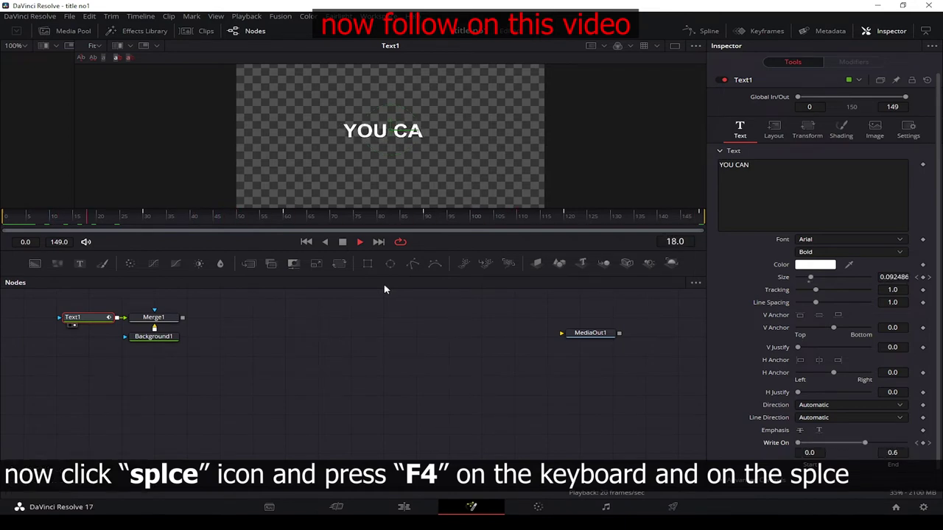
key("space")
left_click(688, 33)
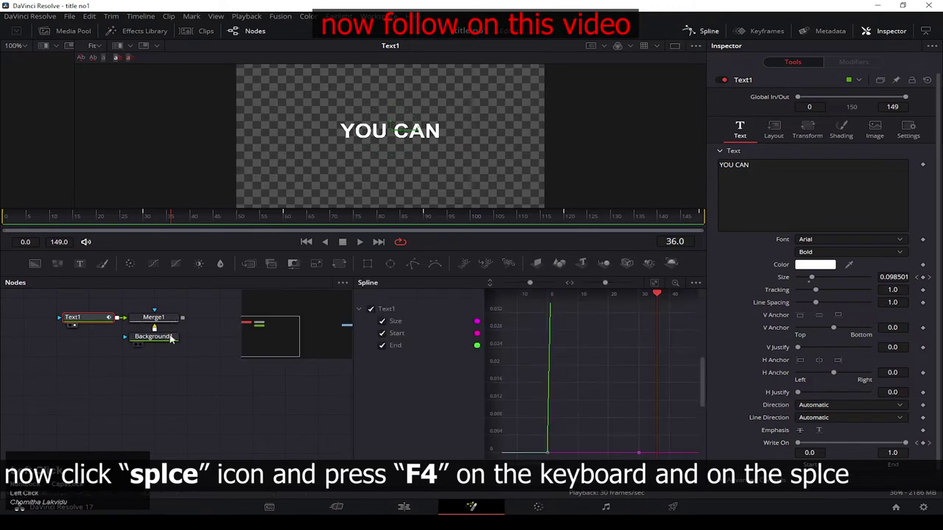
key("F4")
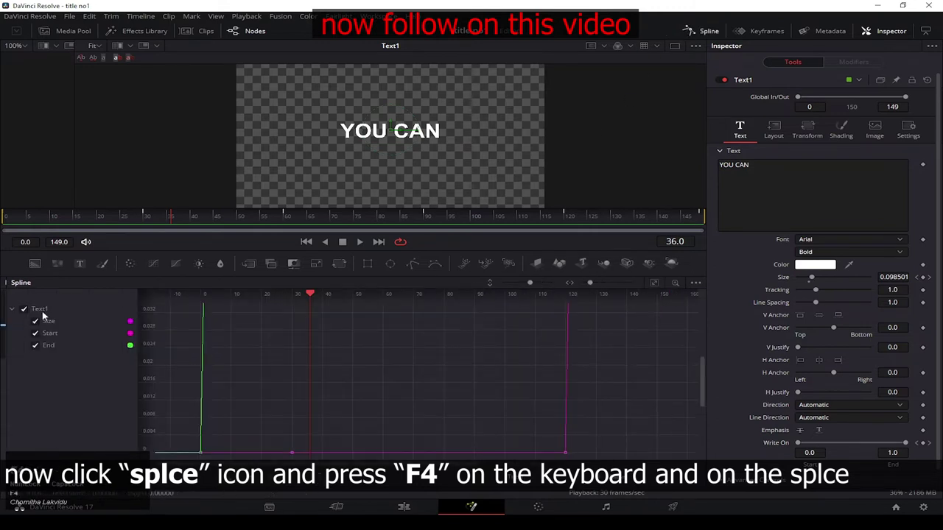
Delete the extra Write On End keyframes and smooth the End ramp
left_click(36, 327)
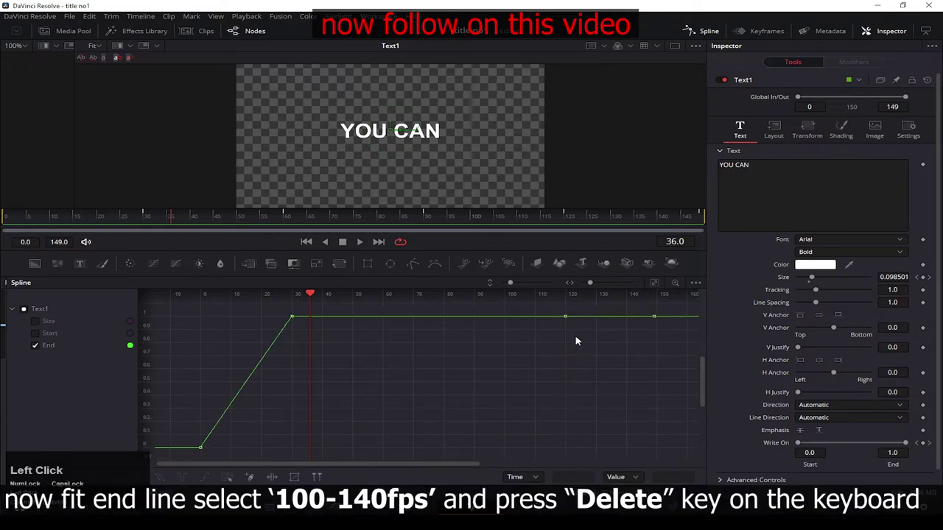
key("Delete")
left_click(183, 461)
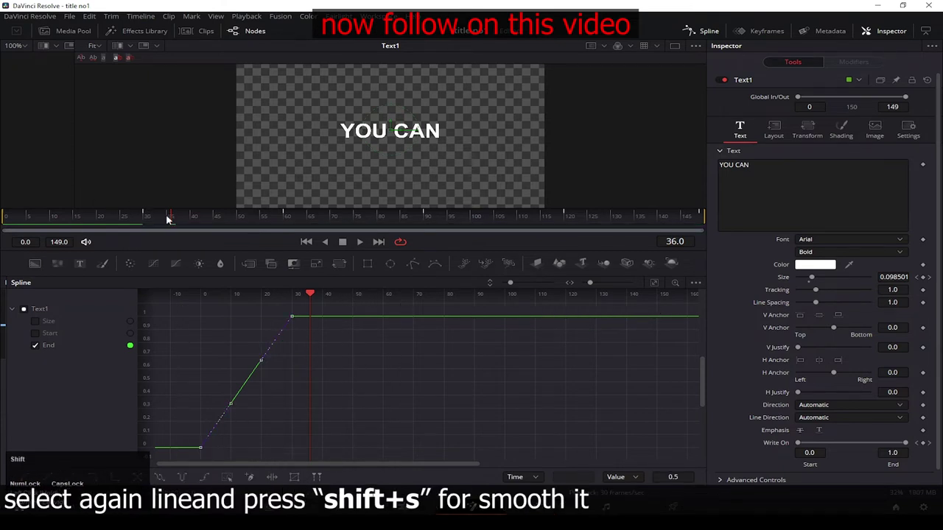
key("shift+s")
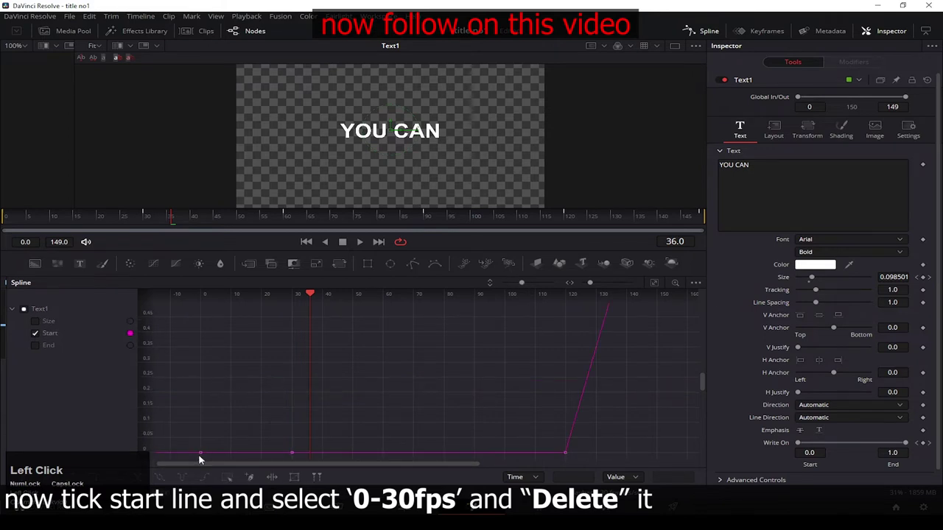
Delete the early Write On Start keyframes, smooth the Start ramp and return to the node graph
left_click_drag(334, 455, 339, 449)
key("Delete")
left_click(651, 283)
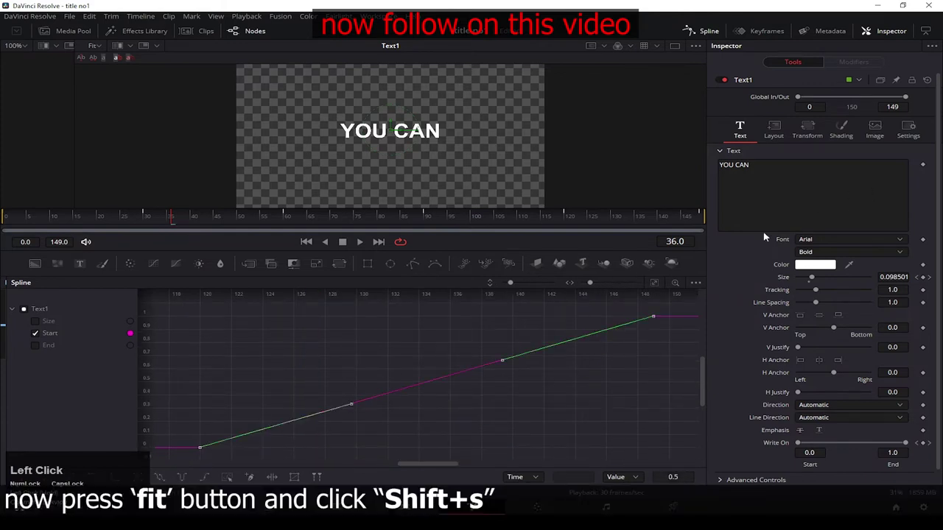
key("shift+s")
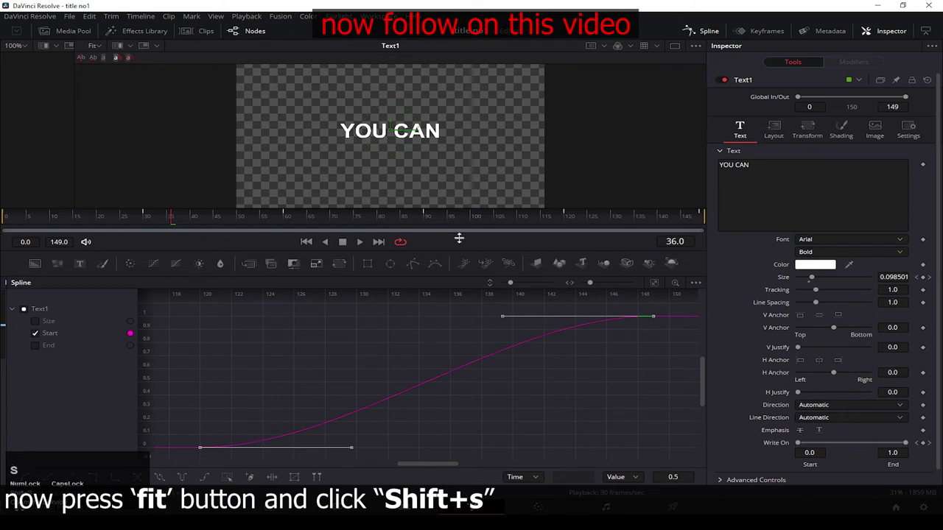
left_click(718, 35)
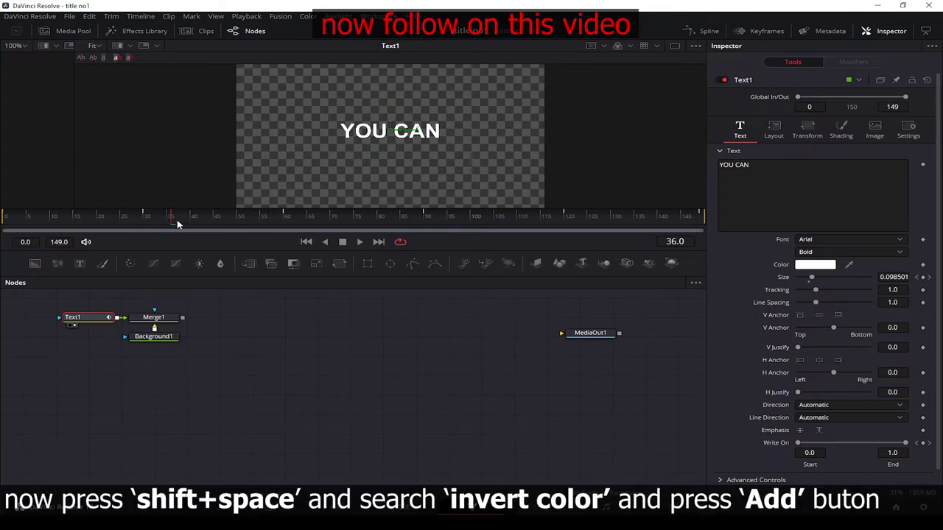
Add an Invert Color node via tool search and wire Merge1's output into it
key("space")
left_click(371, 360)
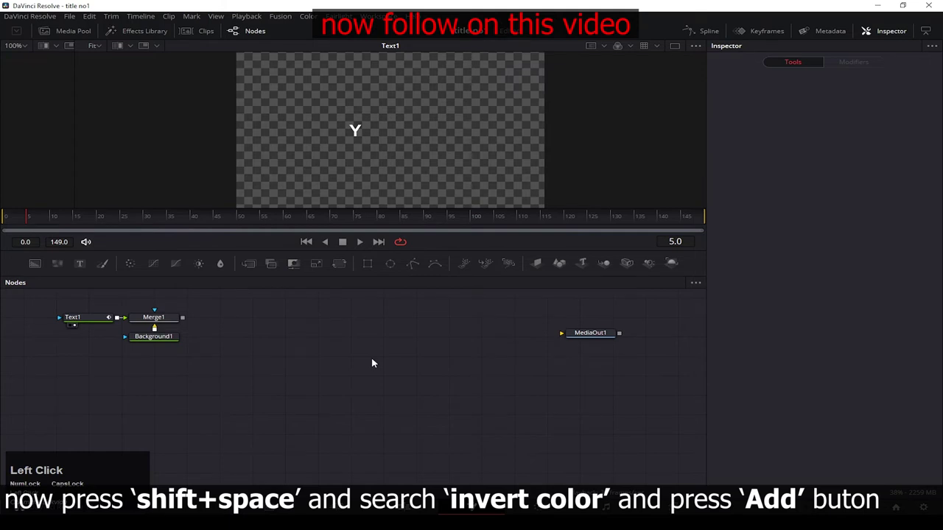
key("shift+space")
key("BackSpace")
type("invert")
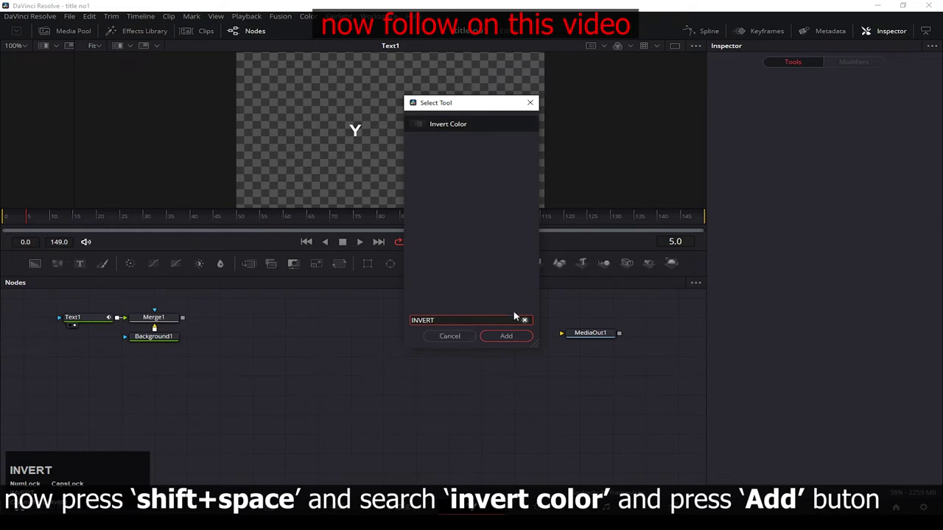
left_click_drag(502, 339, 235, 392)
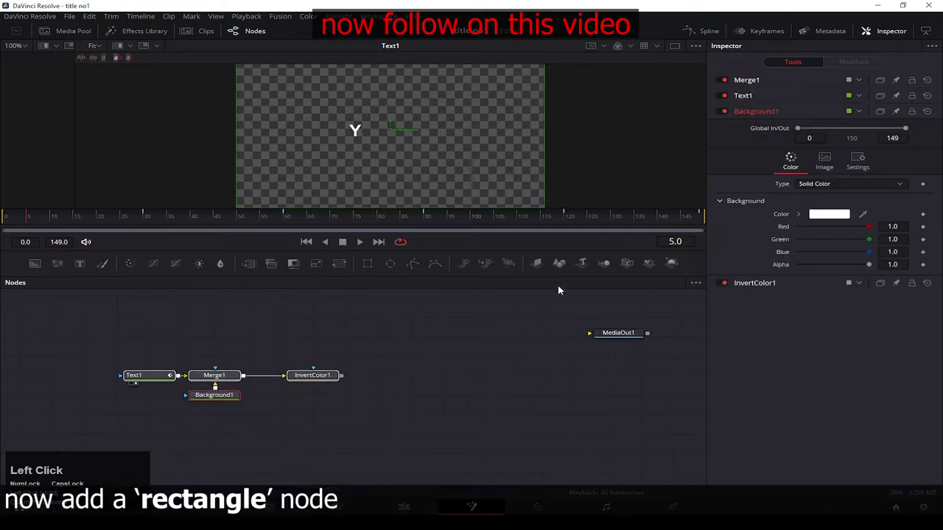
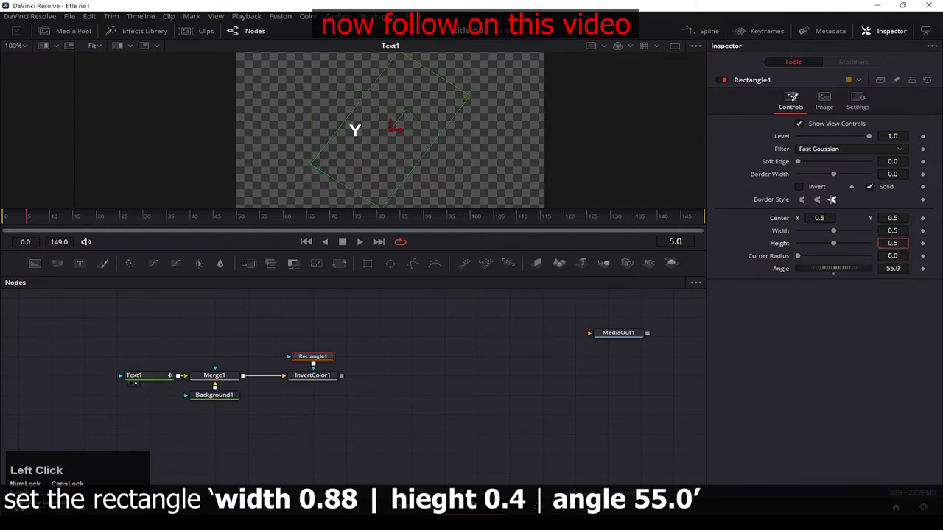
Set the Rectangle1 mask on InvertColor1 to Height 0.4 and Width 0.88
left_click(834, 246)
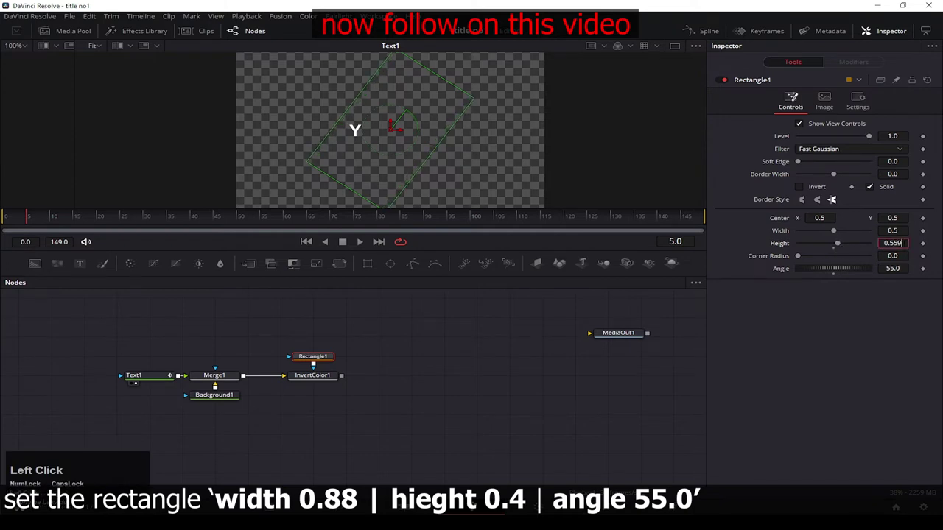
key("ctrl+a")
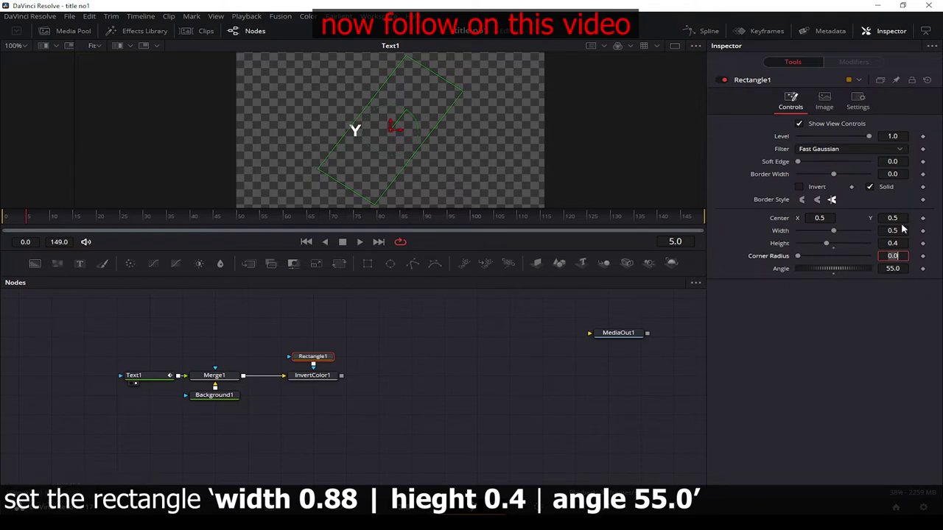
left_click(837, 237)
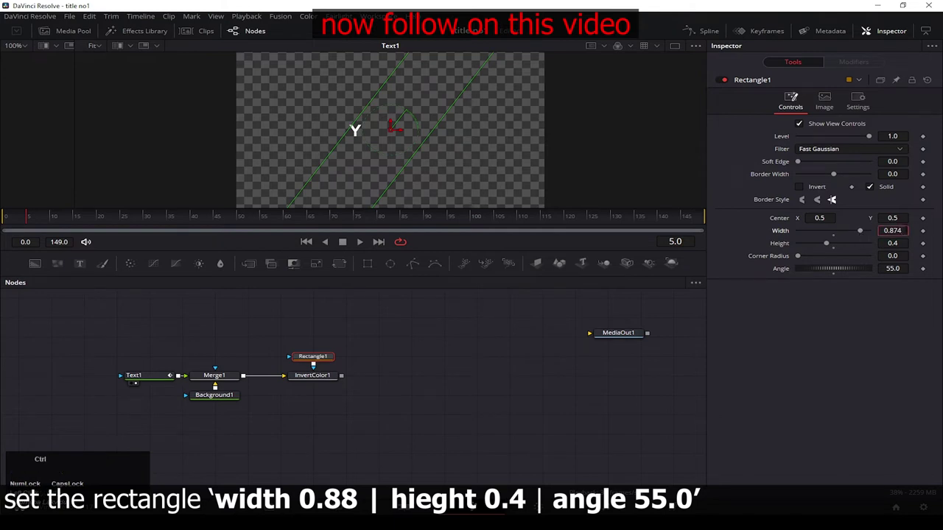
key("ctrl+a")
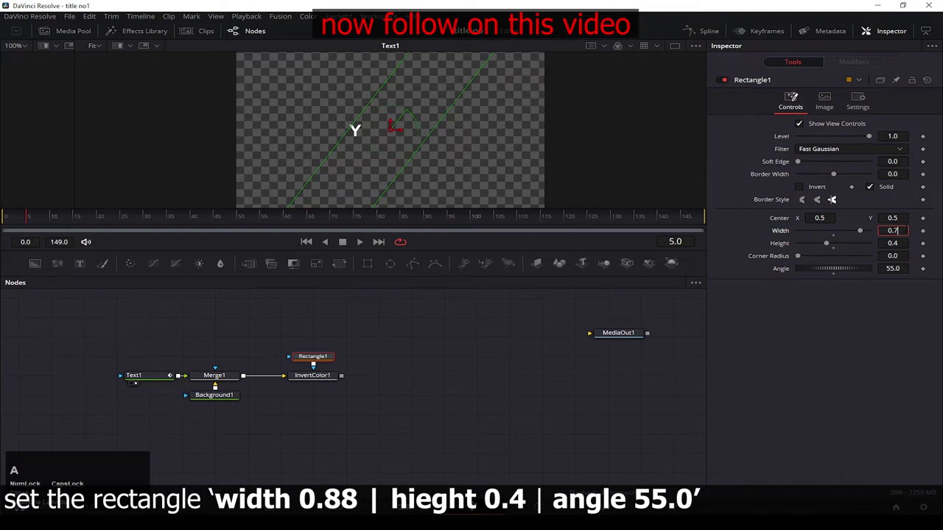
key("BackSpace")
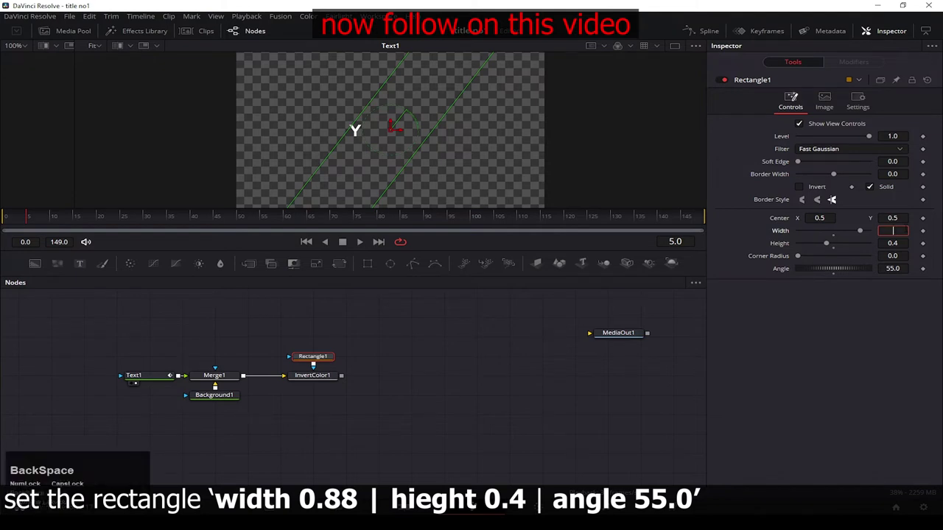
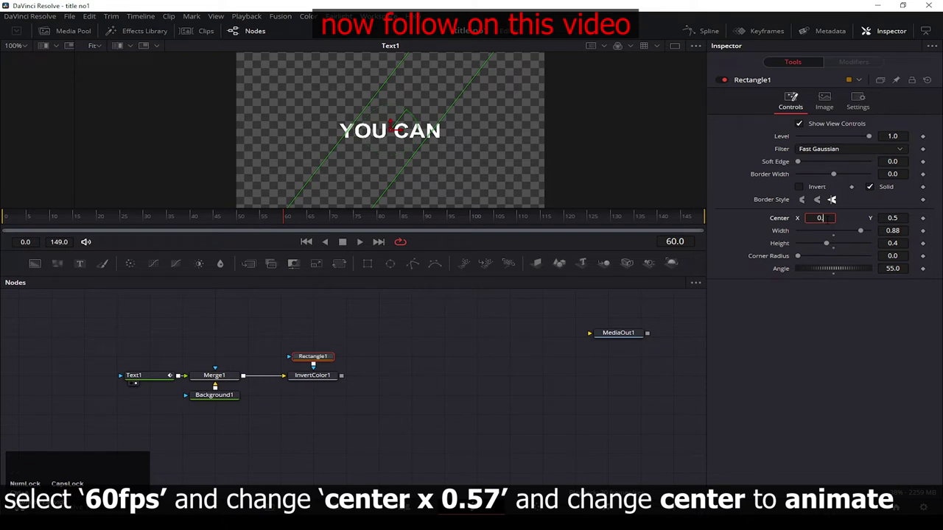
Enable animation on the mask Center and key Center X to -0.3 at frame 0
key("BackSpace")
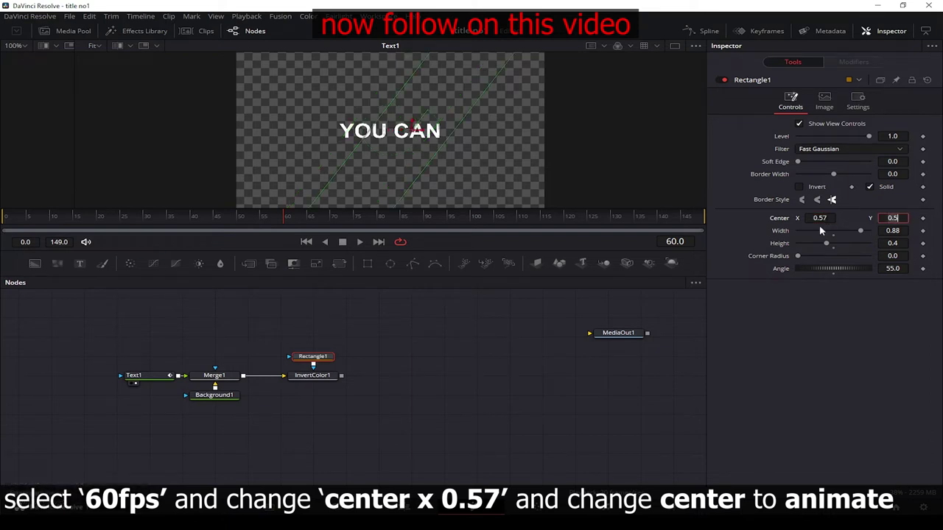
left_click(783, 224)
right_click(783, 224)
left_click(794, 232)
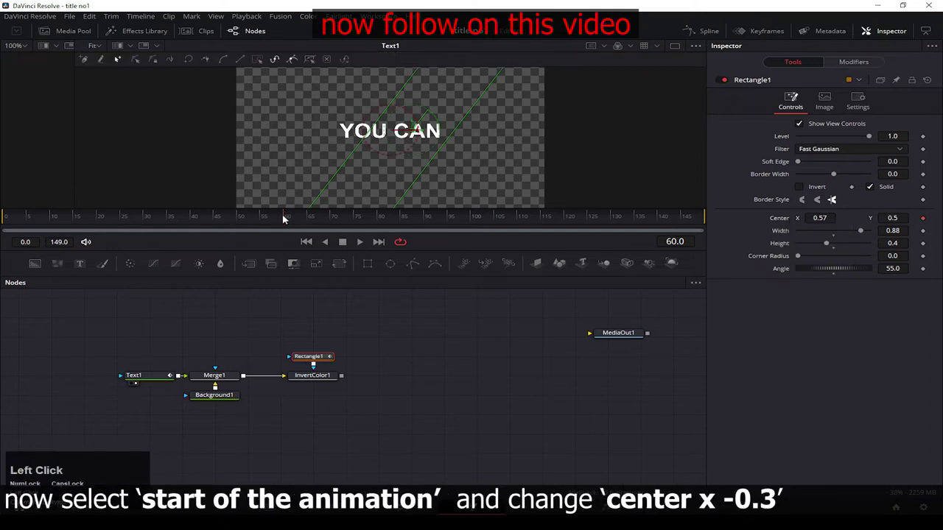
left_click(286, 221)
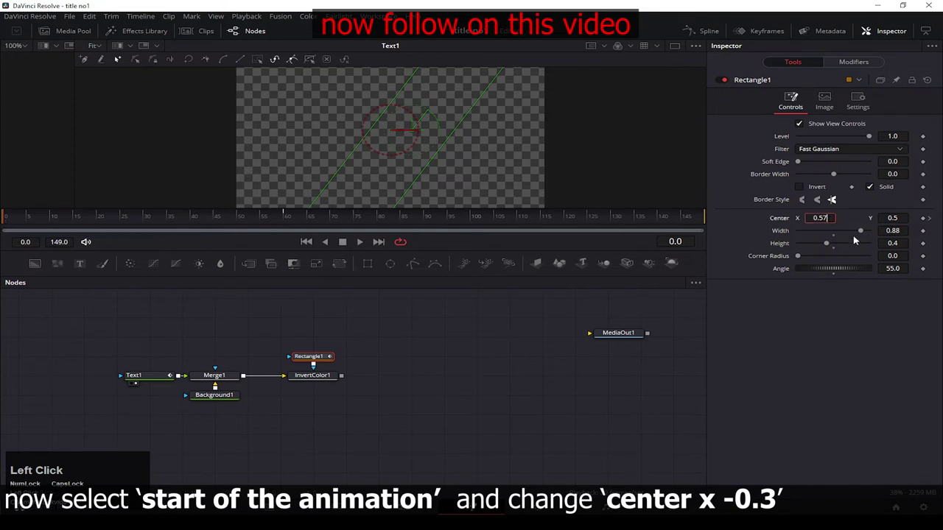
key("ctrl+a")
key("BackSpace")
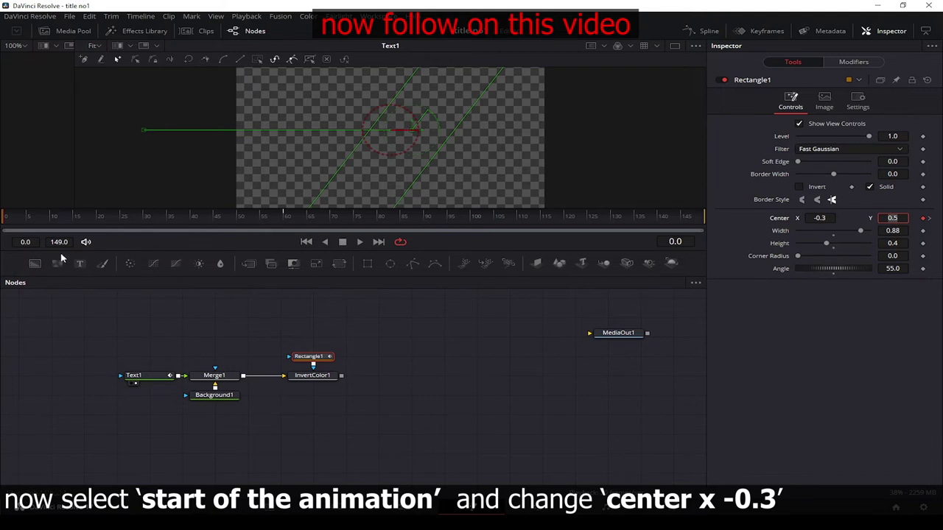
Key Center X to 0.57 at frame 60 and 0.43 at frame 90
left_click(2, 219)
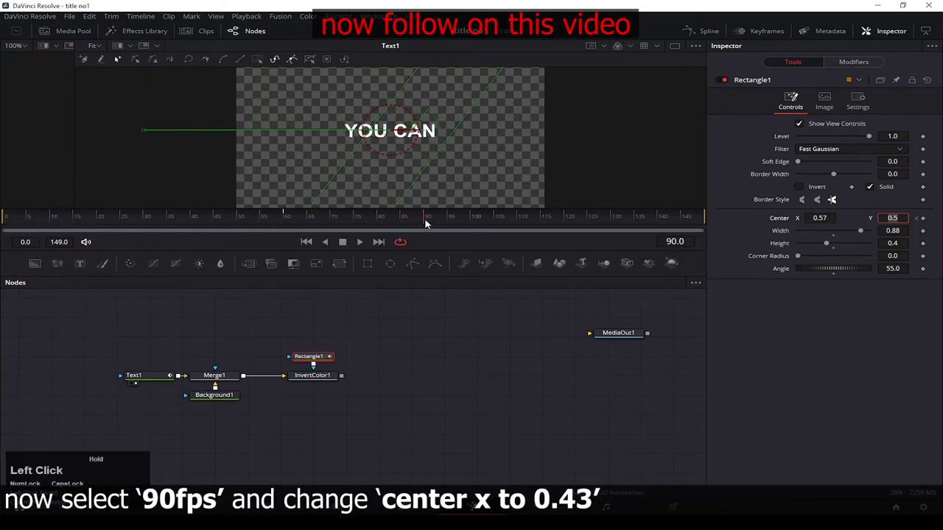
key("ctrl+a")
key("BackSpace")
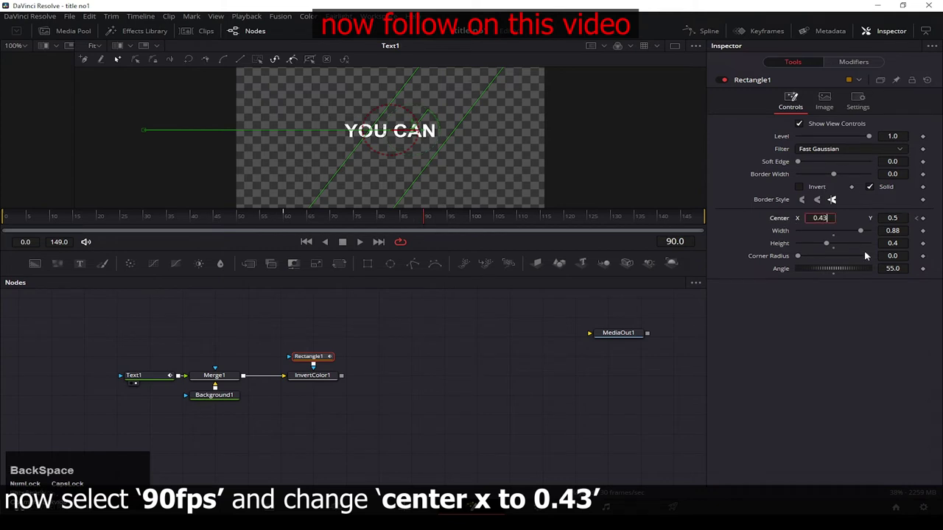
left_click_drag(426, 219, 805, 219)
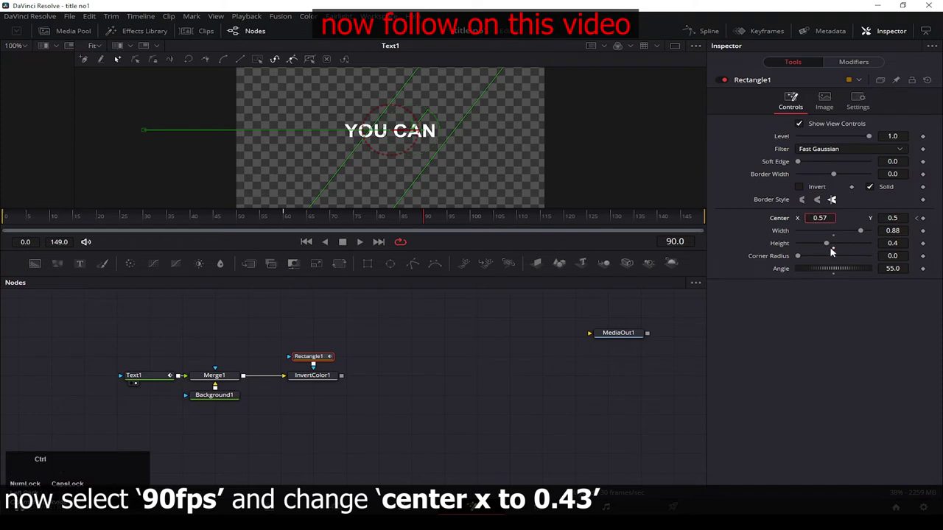
key("ctrl+a")
key("BackSpace")
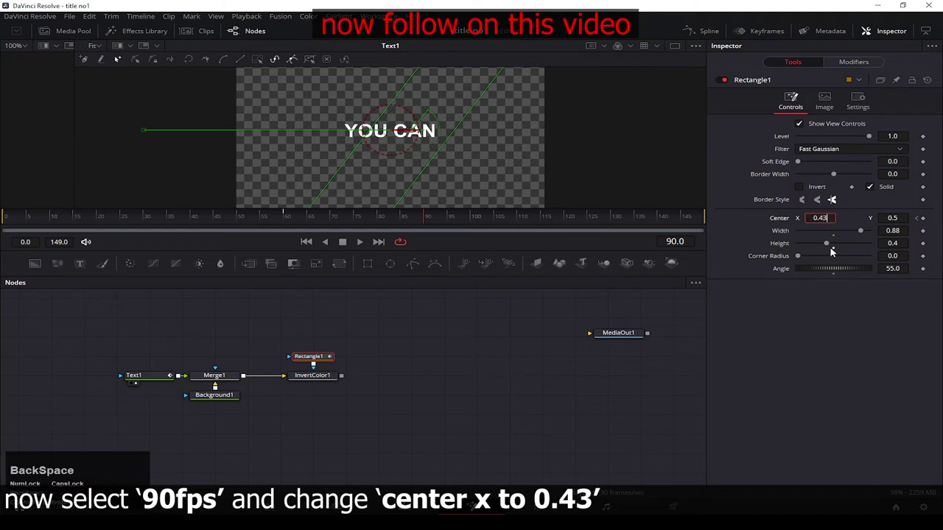
Key Center X to 1.3 at the last frame and preview the sweep
left_click(812, 327)
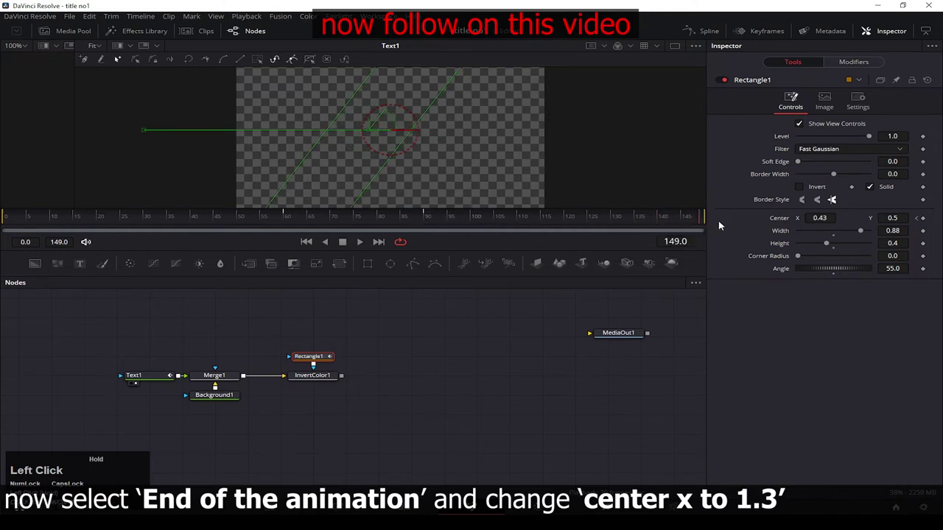
key("ctrl+a")
key("BackSpace")
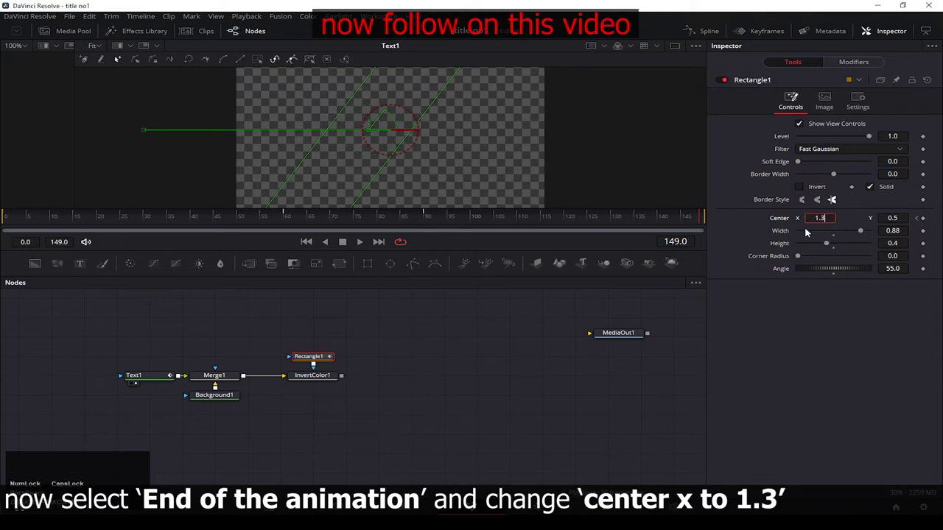
left_click(825, 313)
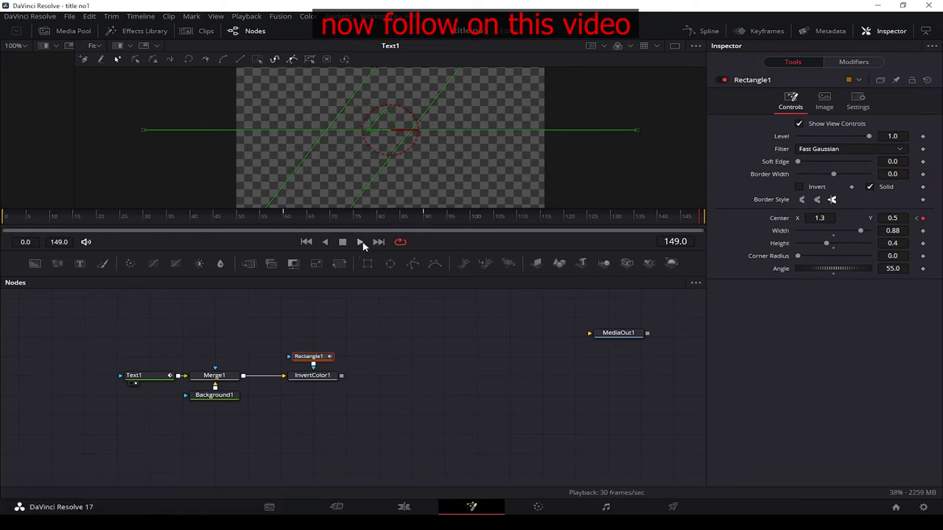
Stop the preview and wire InvertColor1's output into MediaOut1
left_click(314, 248)
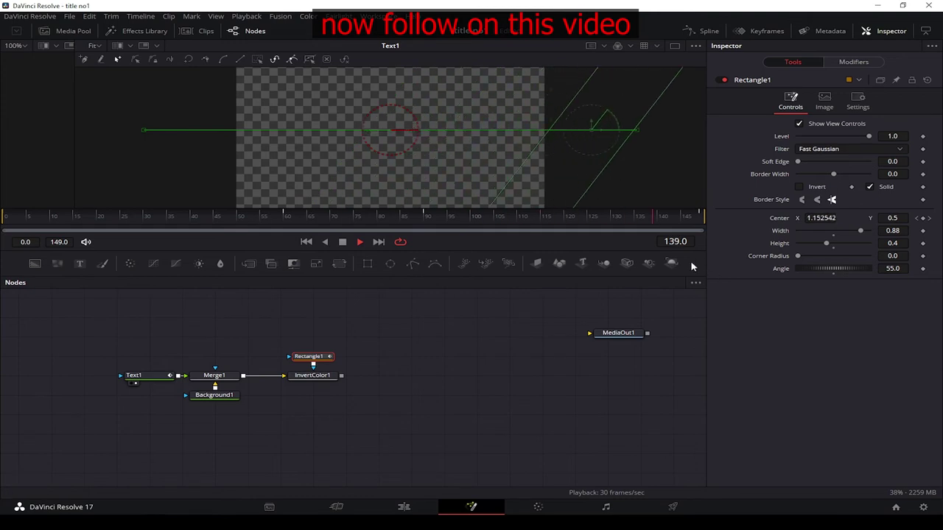
key("space")
left_click_drag(615, 337, 355, 377)
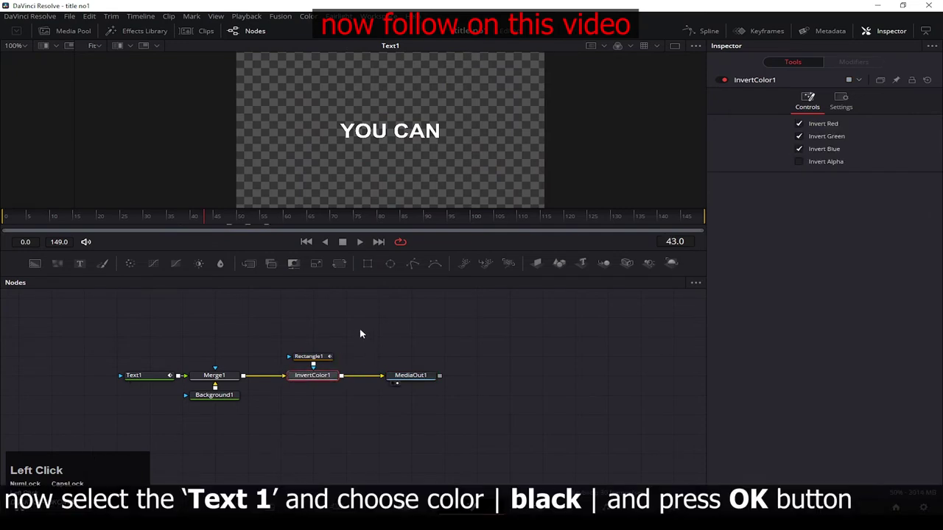